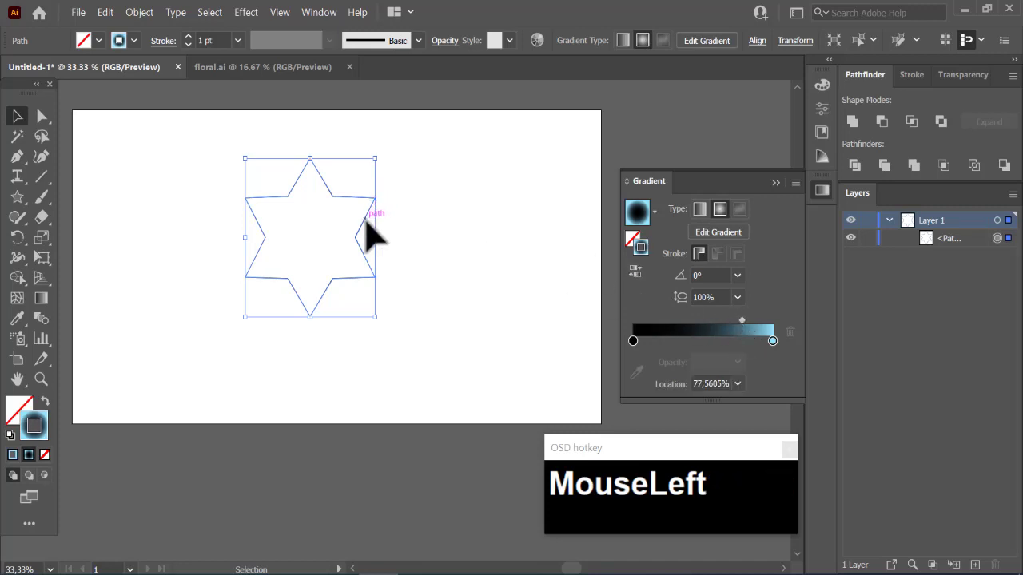
# - Grab the large six-pointed star to Alt-drag a copy for the centre blend
pyautogui.click(383, 230)
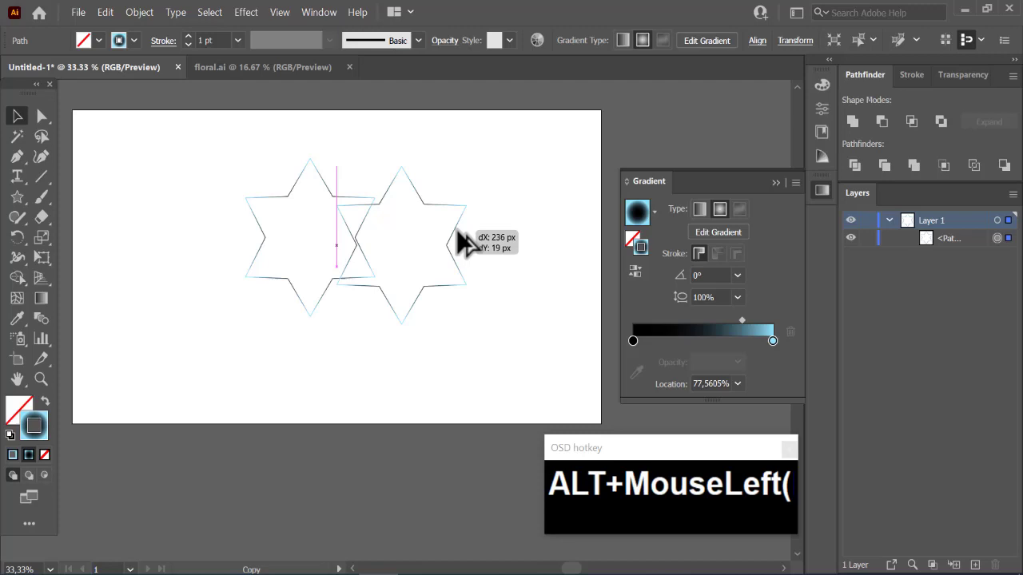
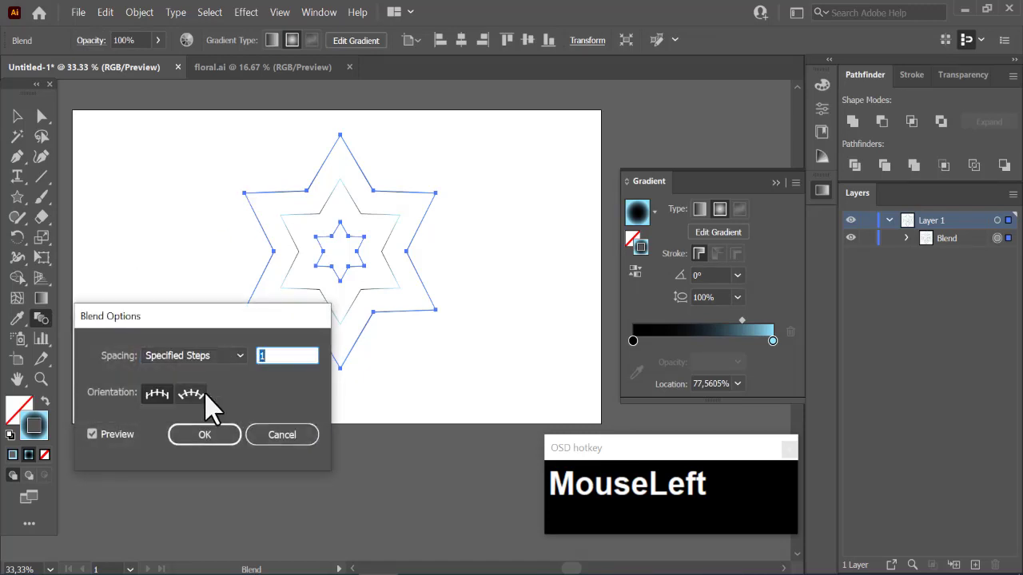
# - Raise the blend's Specified Steps towards 100 so the star reads as a solid blue gradient
pyautogui.press('Up')
pyautogui.press('Up')
pyautogui.press('Up')
pyautogui.press('Up')
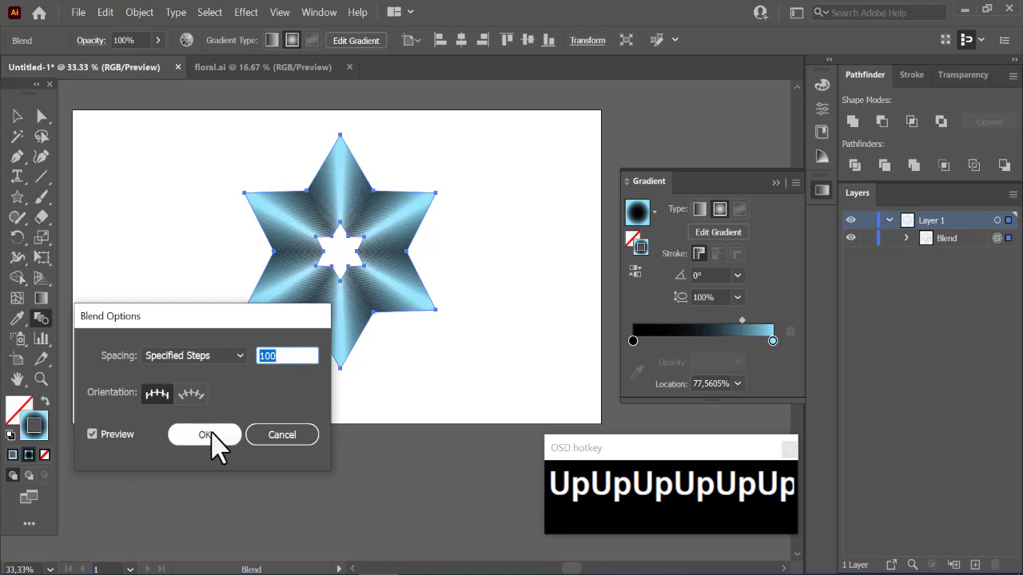
# - Marquee-select the whole star blend to apply a 21% Pucker & Bloat into six petals
pyautogui.moveTo(223, 443); pyautogui.dragTo(652, 318)
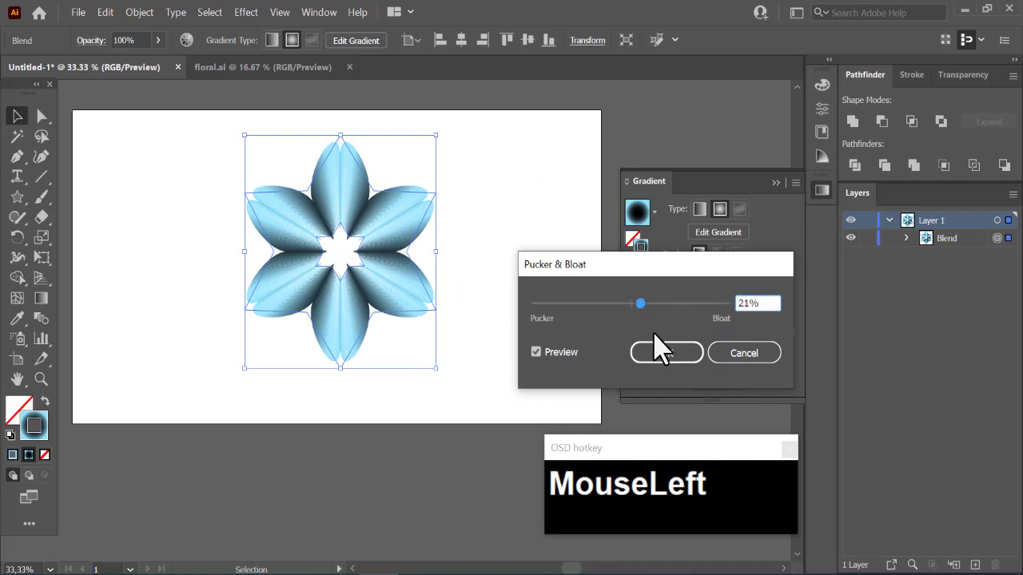
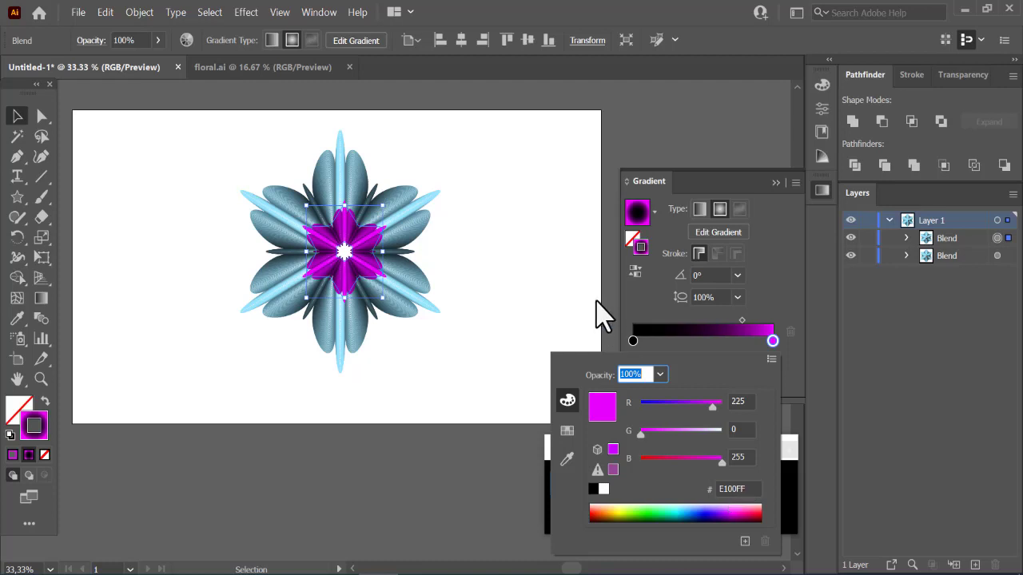
# - Confirm magenta as the gradient end colour of the centred smaller petal blend
pyautogui.click(562, 285)
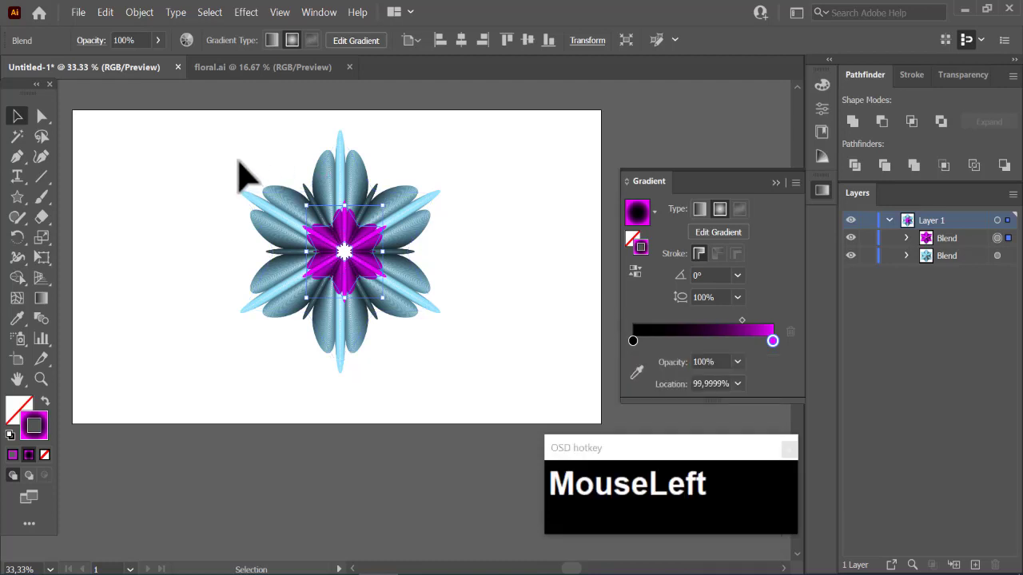
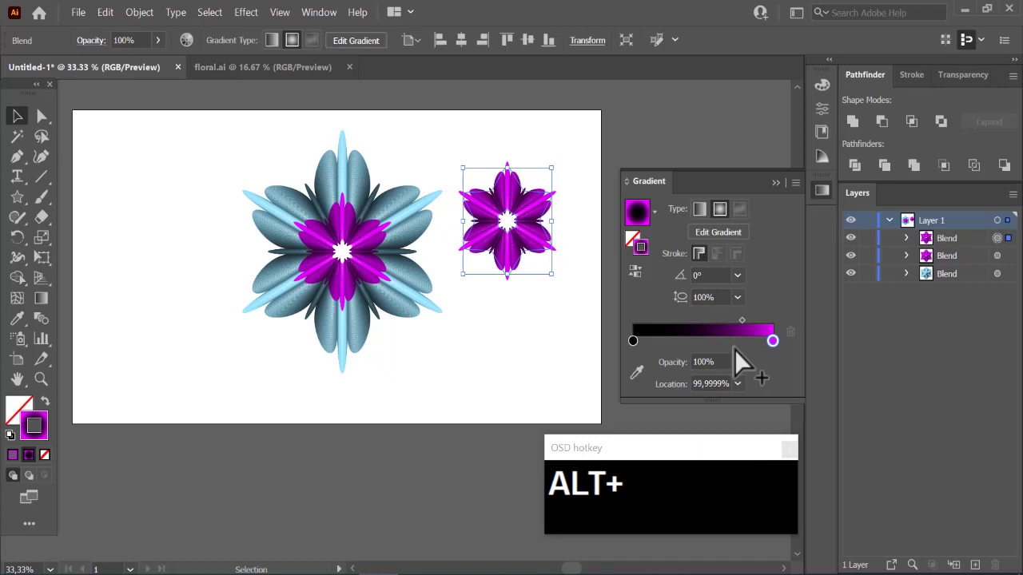
# - Recolour the copied petal blend's gradient end stop to teal
pyautogui.click(785, 350)
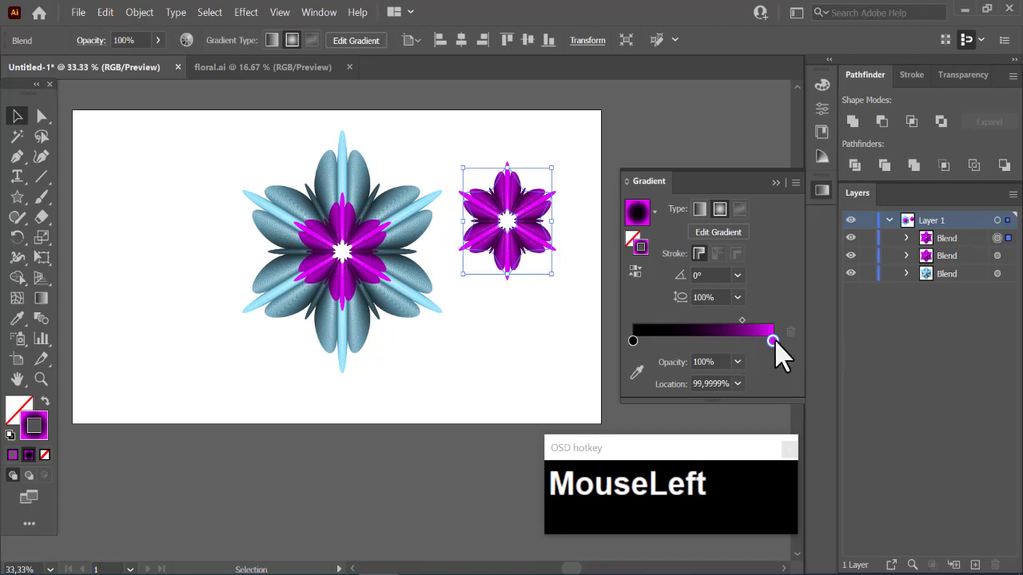
pyautogui.click(784, 351)
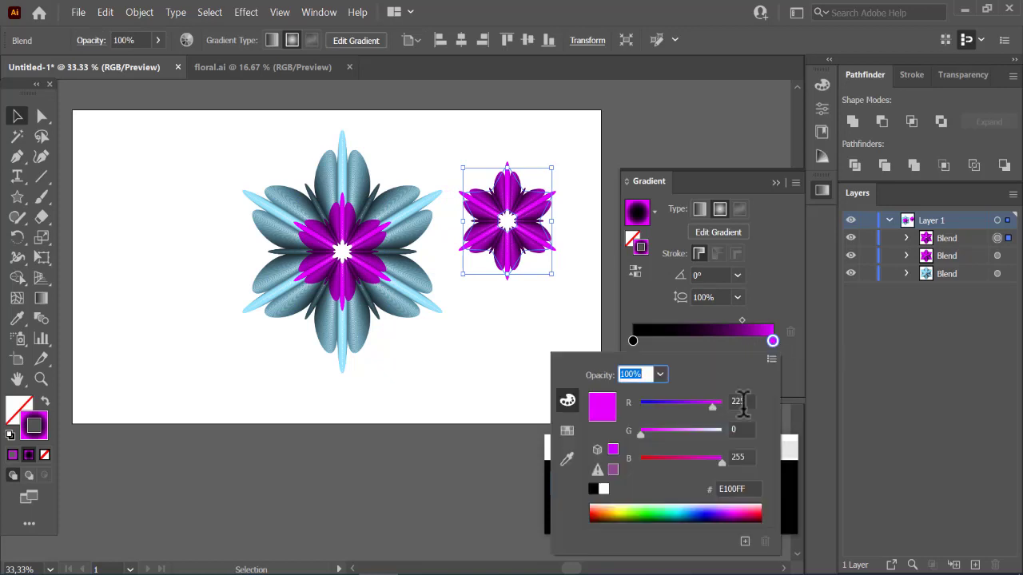
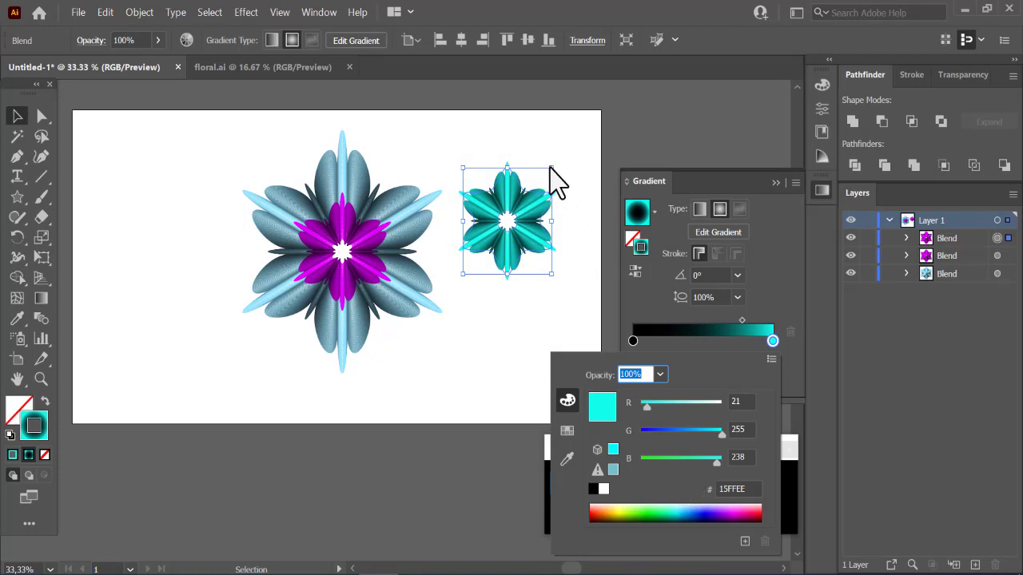
pyautogui.click(206, 151)
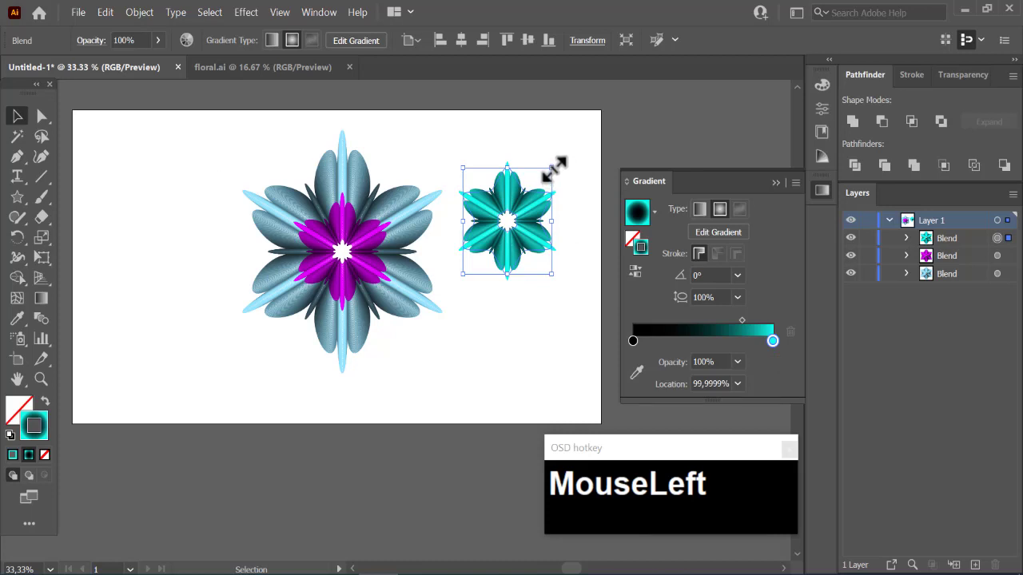
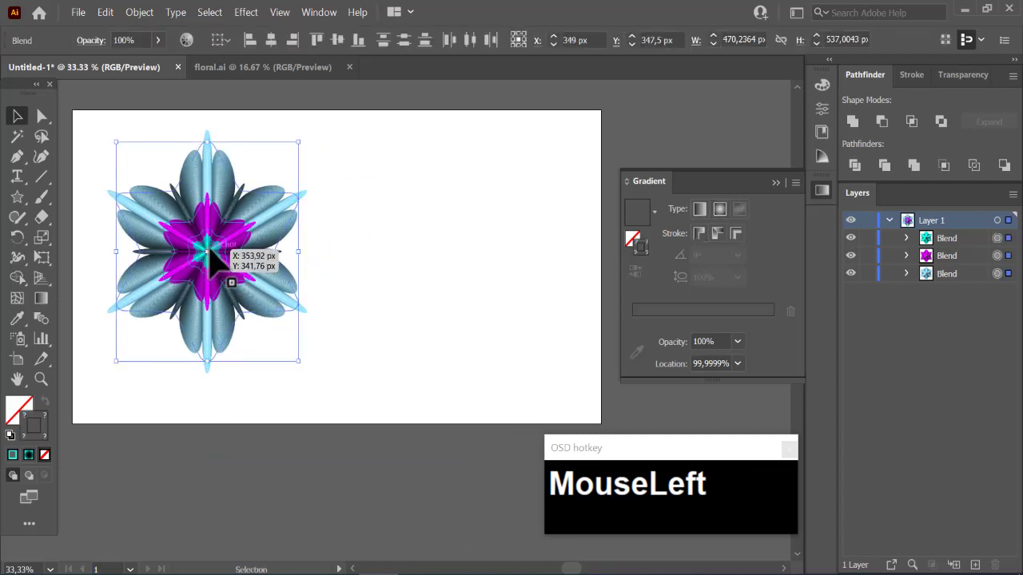
# - Group the blue, magenta and teal blends into one flower with Ctrl+G
pyautogui.press('ctrl+g')
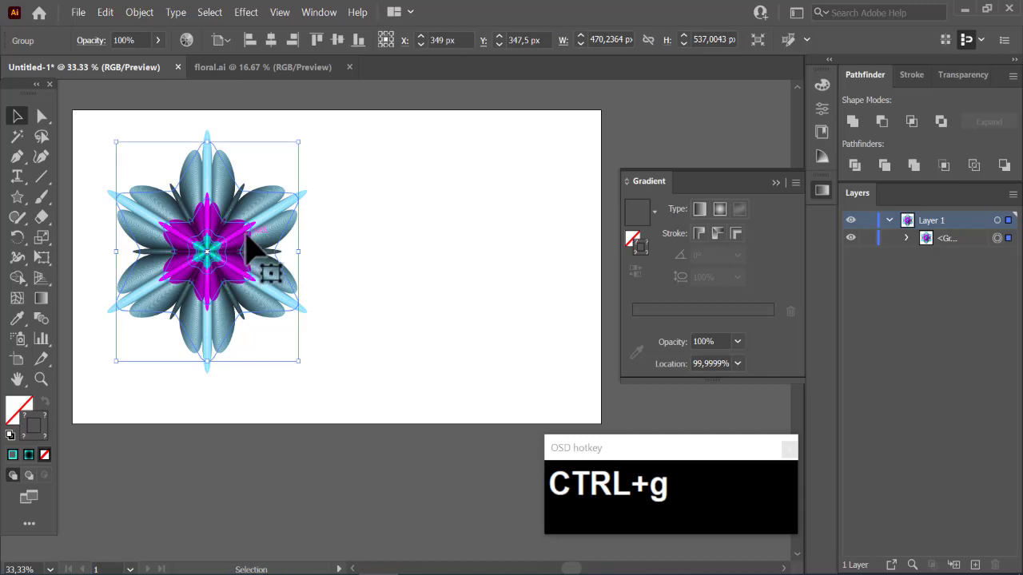
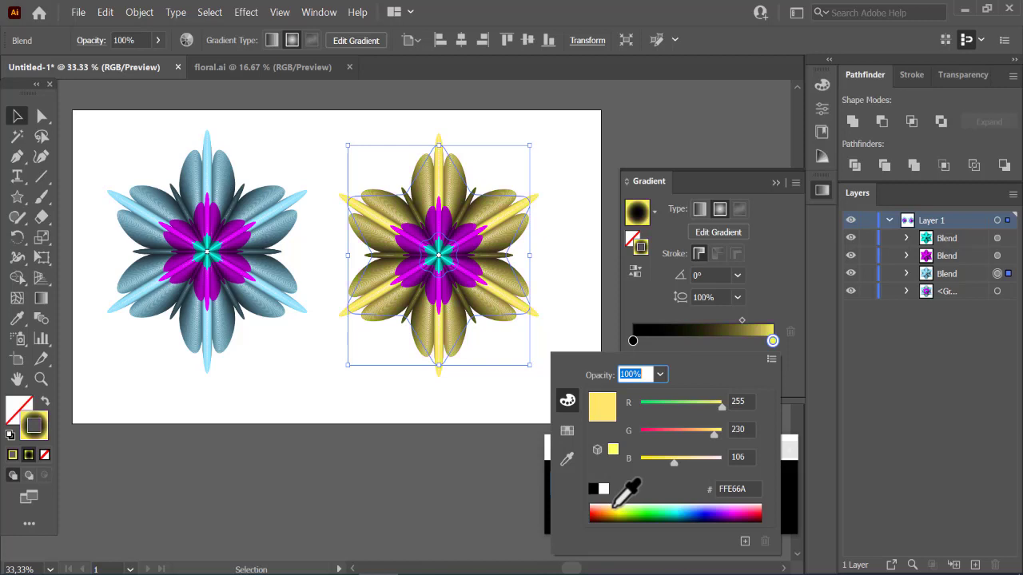
# - Set the yellow flower's middle blend gradient to royal blue and deselect it
pyautogui.click(598, 220)
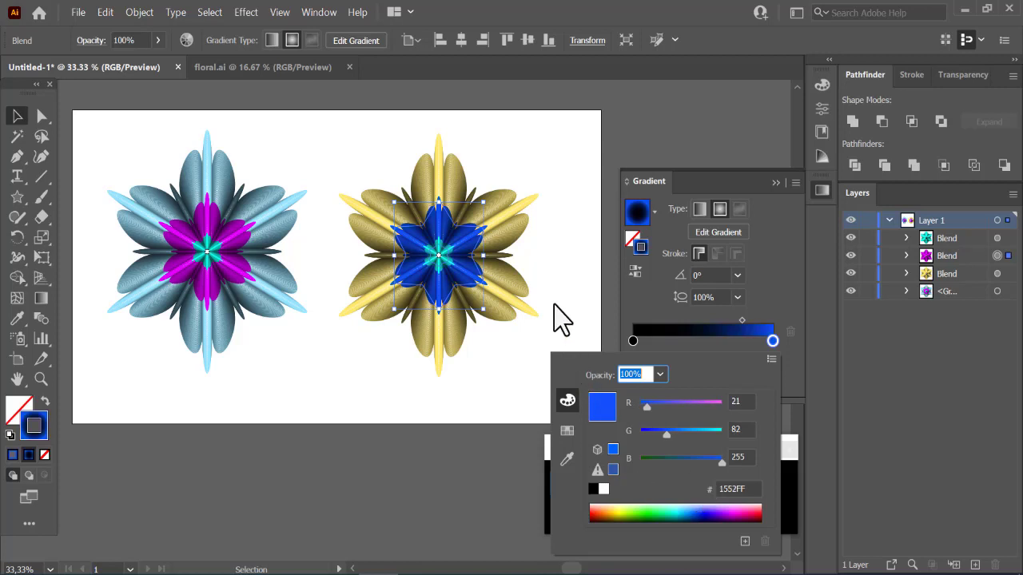
pyautogui.click(560, 315)
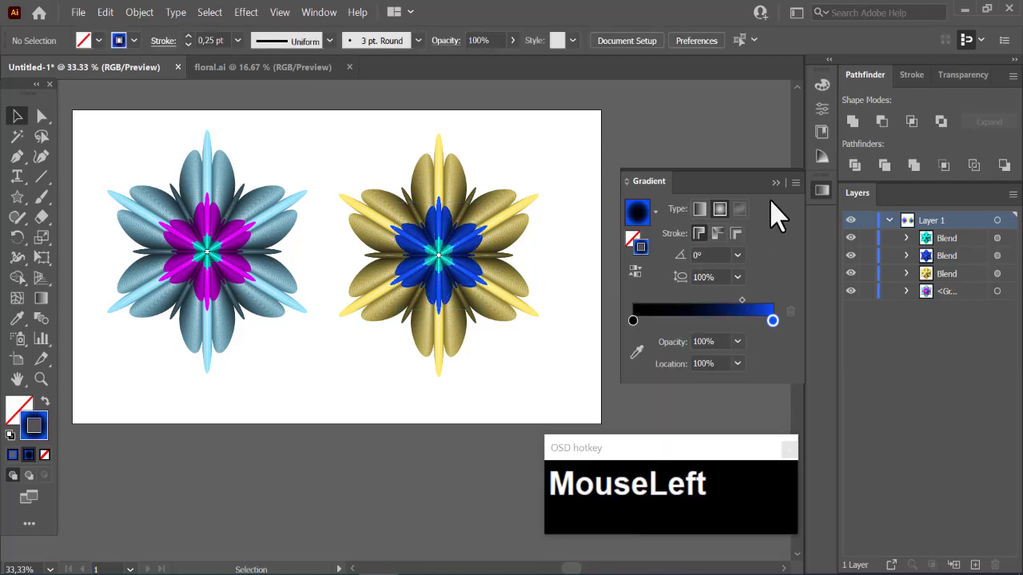